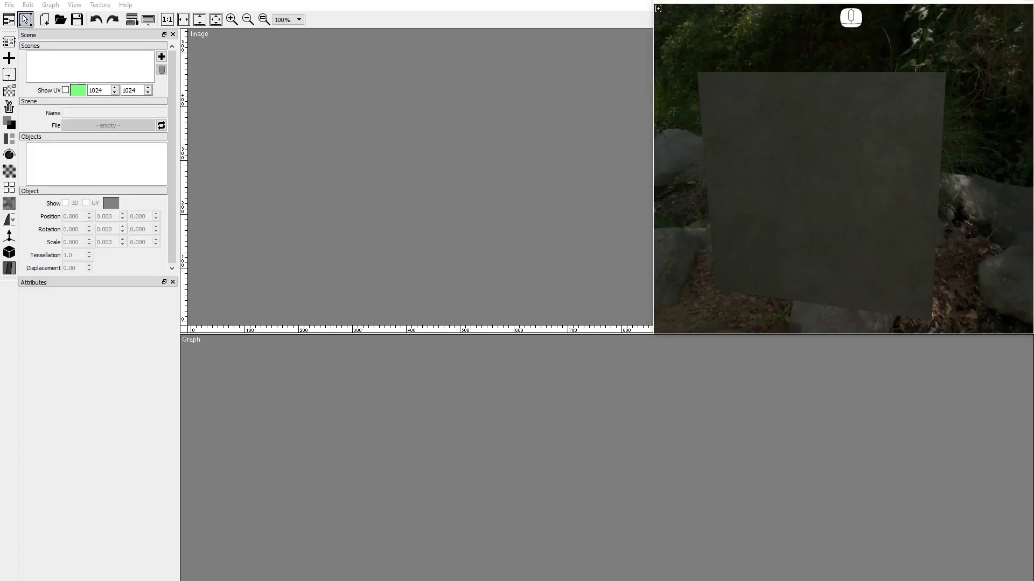
Place a Perlin Noise node at 1024 size, frequency 16, with Auto Level enabled
left_click(11, 90)
left_click_drag(53, 147, 215, 357)
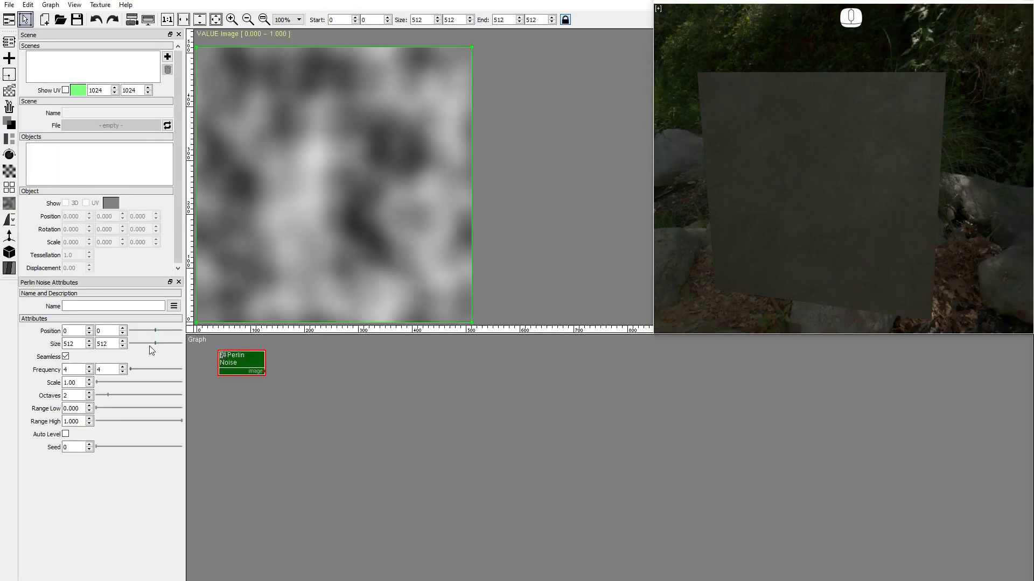
left_click(14, 100)
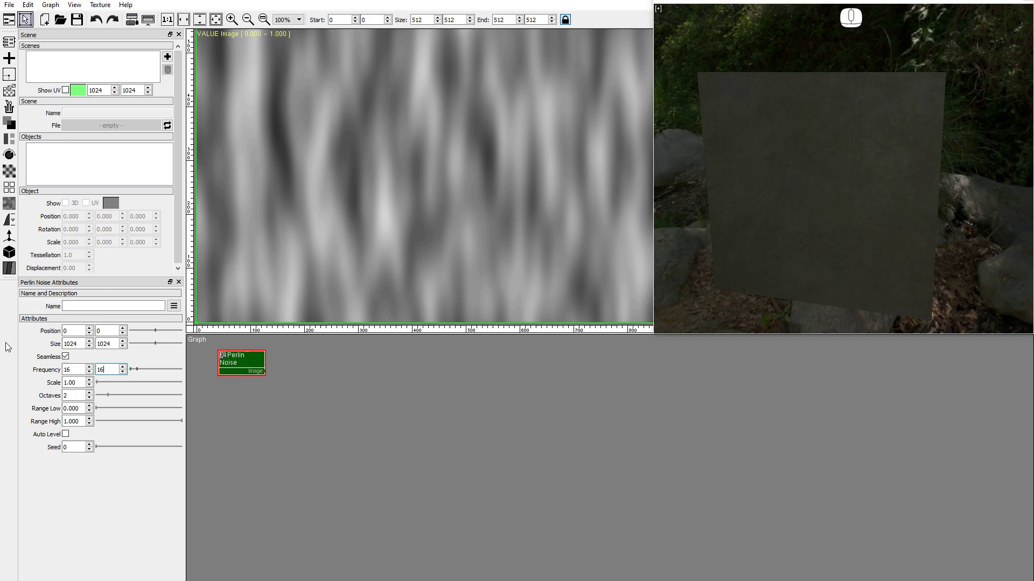
left_click(68, 439)
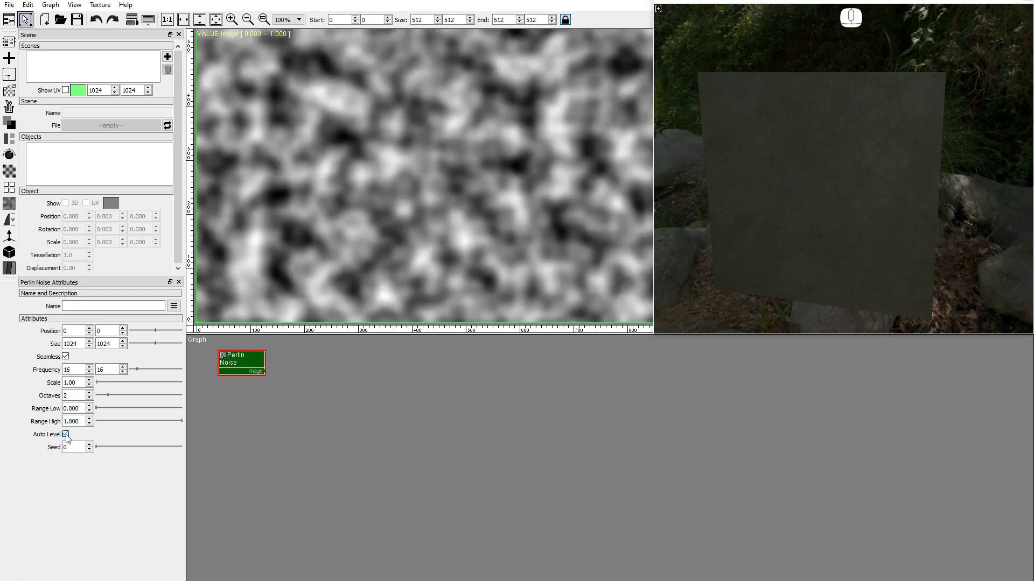
left_click(12, 123)
Blend two dark olive greens through the Perlin mask and add a Random Noise grain generator
left_click_drag(48, 126, 277, 355)
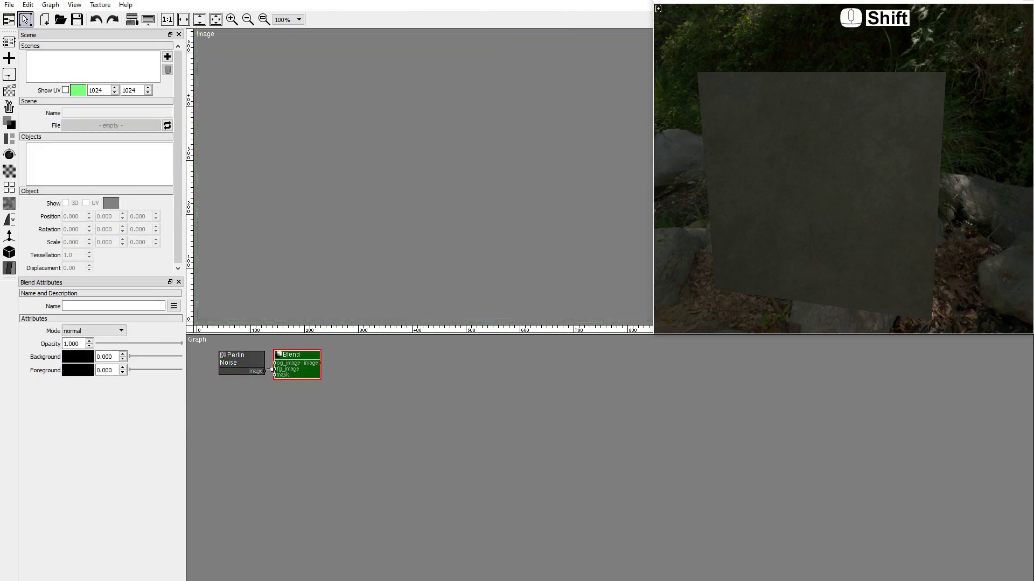
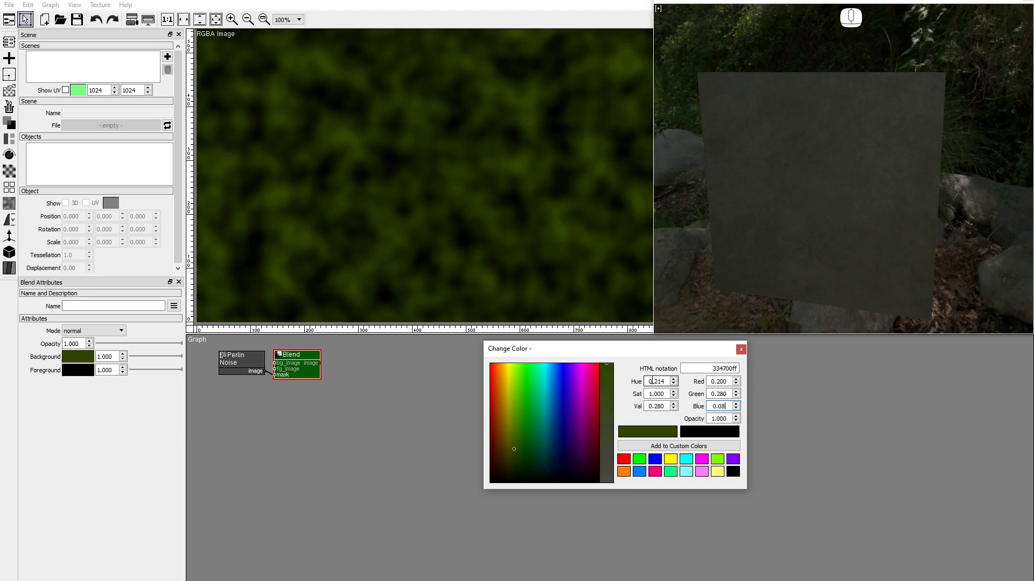
left_click(77, 375)
left_click(14, 99)
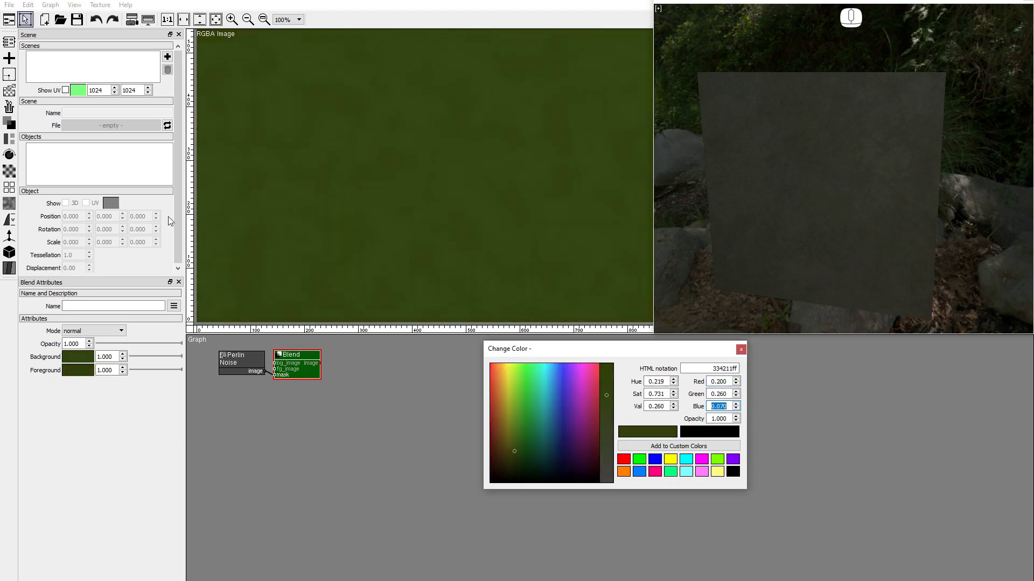
left_click(11, 93)
left_click_drag(35, 184, 275, 387)
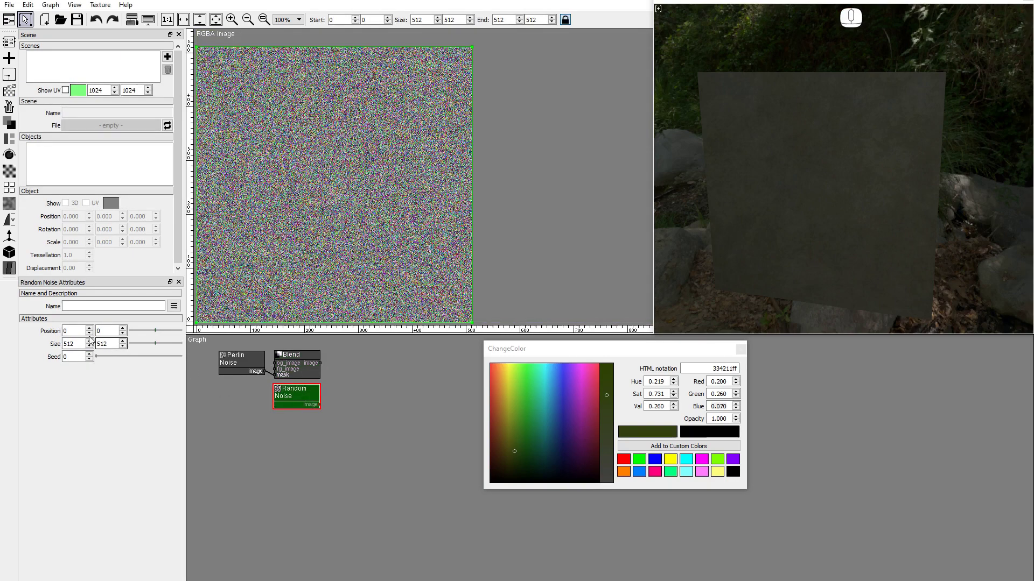
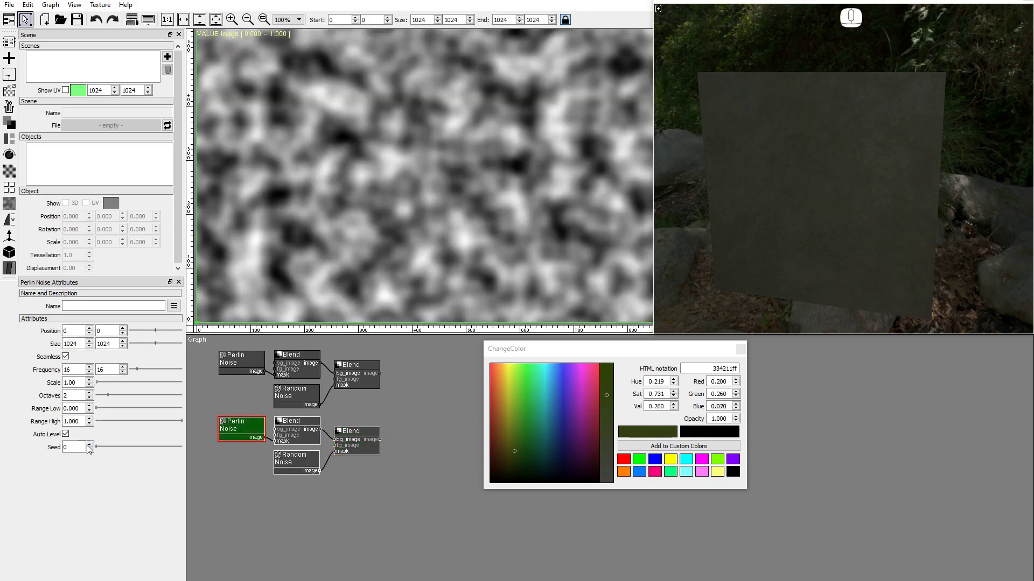
Reseed the copied noise, lighten its blend greens and raise grain multiply opacity to 0.73
left_click(89, 449)
double_click(332, 435)
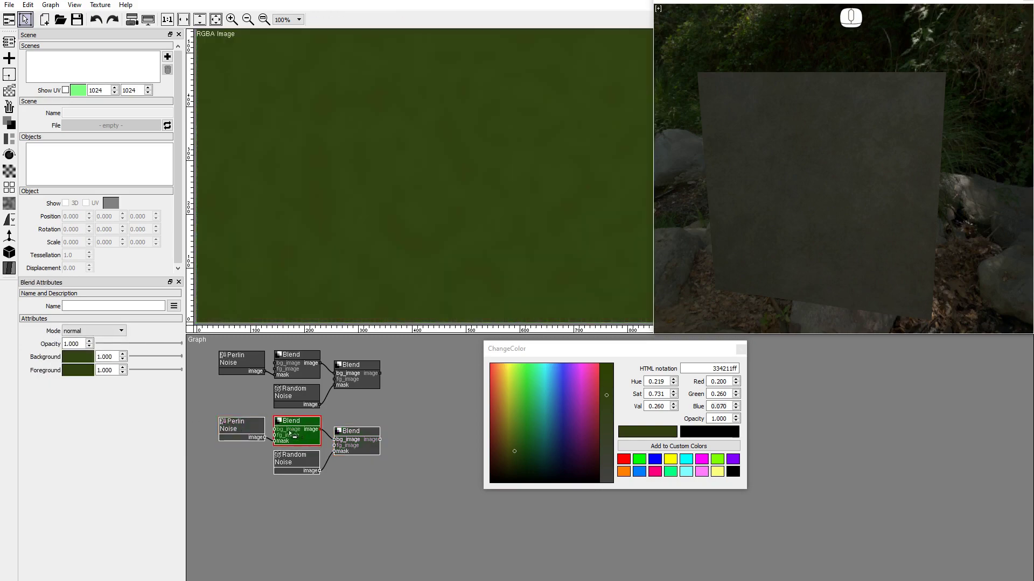
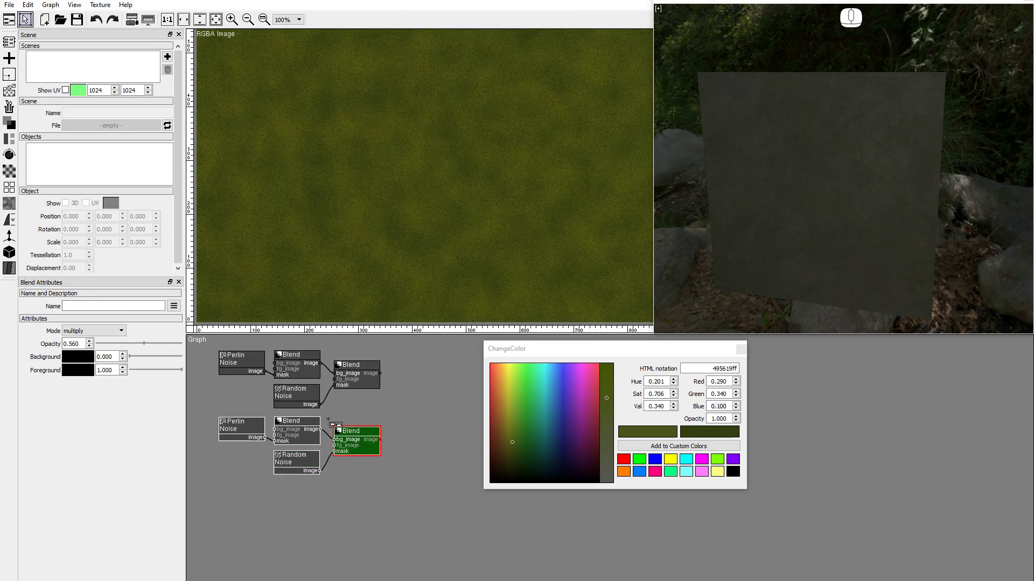
left_click_drag(145, 346, 160, 346)
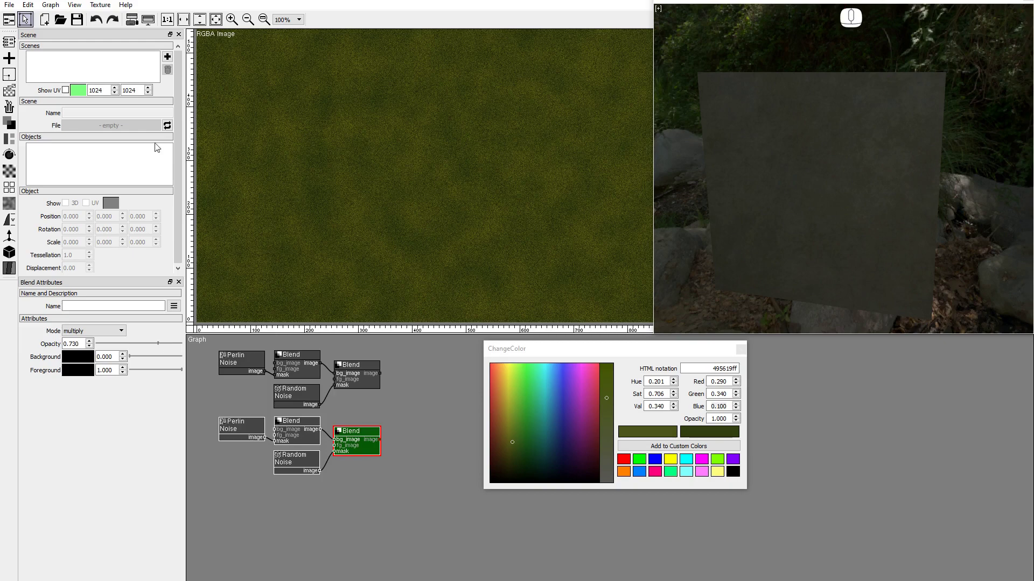
Join both moss chains in a Blend masked by a frequency-32 auto-levelled Perlin noise
left_click(16, 129)
left_click(42, 130)
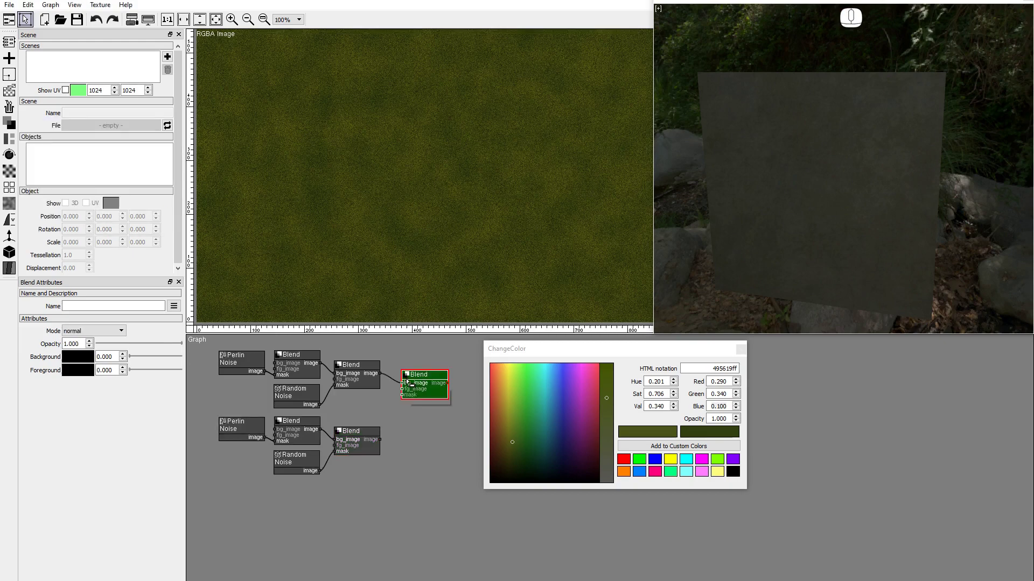
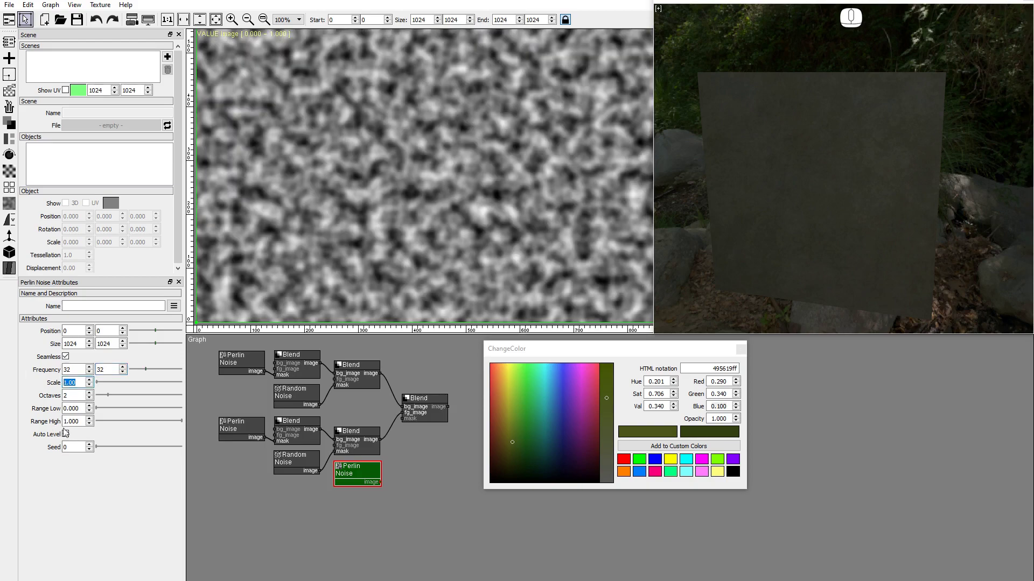
left_click(110, 413)
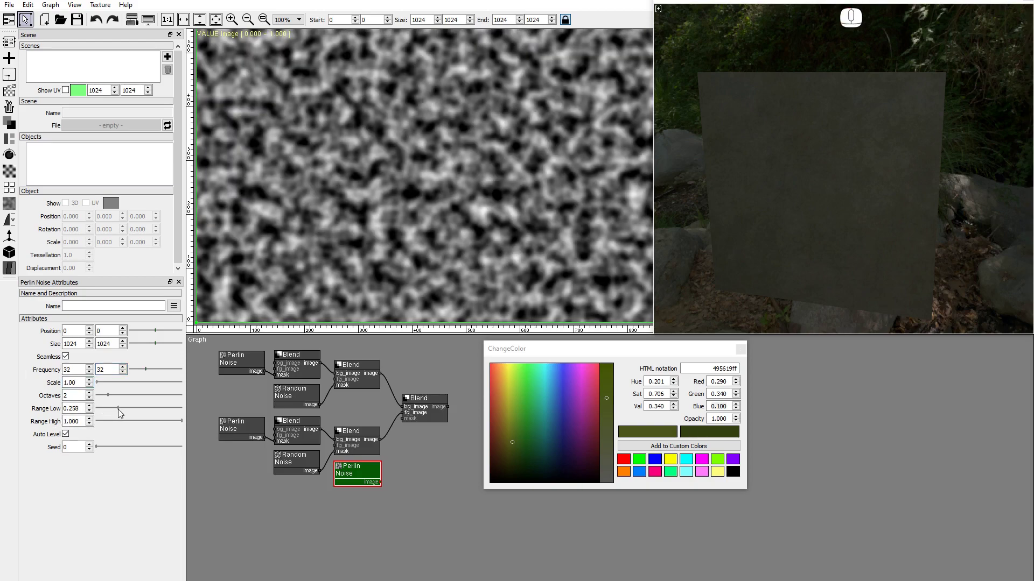
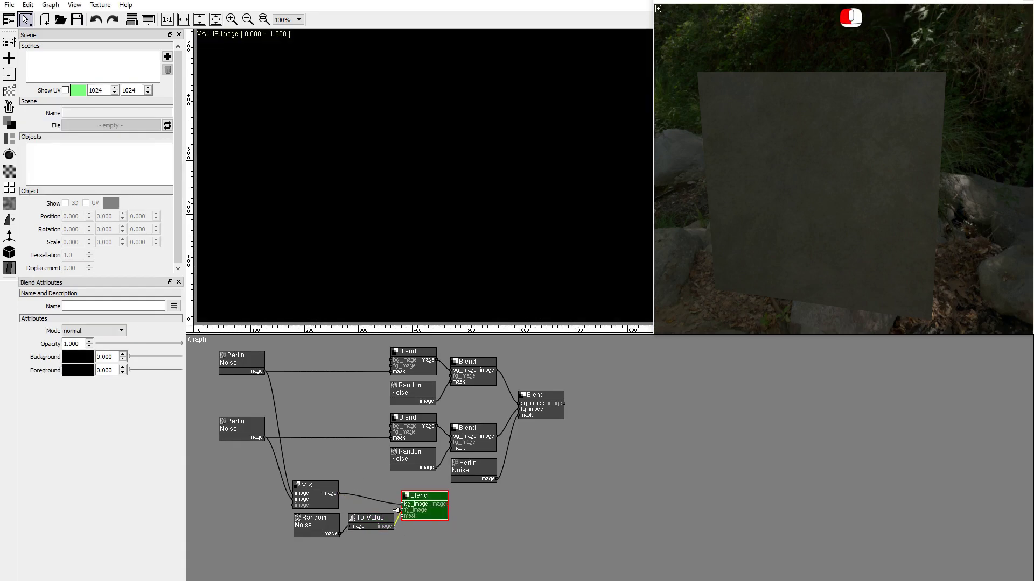
Lower the grain blend opacity to about 0.3 and convert it with a To Normal node using height source
left_click(123, 348)
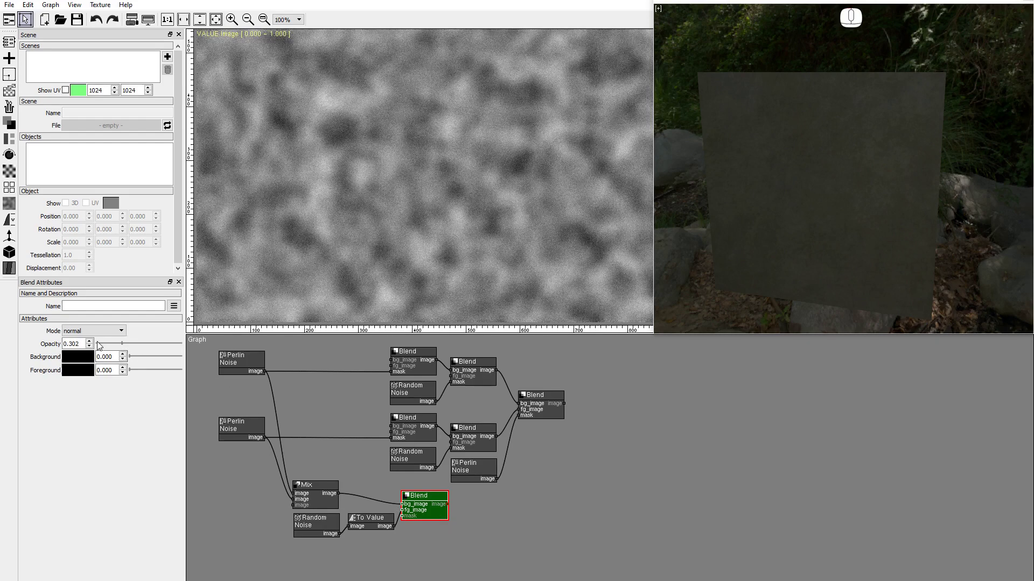
left_click(7, 243)
left_click(36, 244)
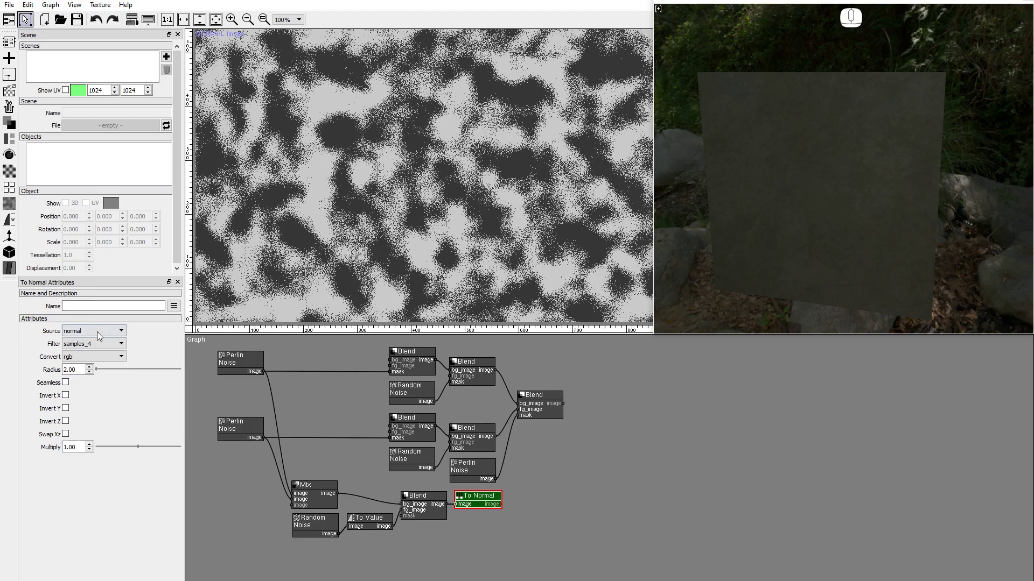
left_click(100, 334)
left_click(93, 350)
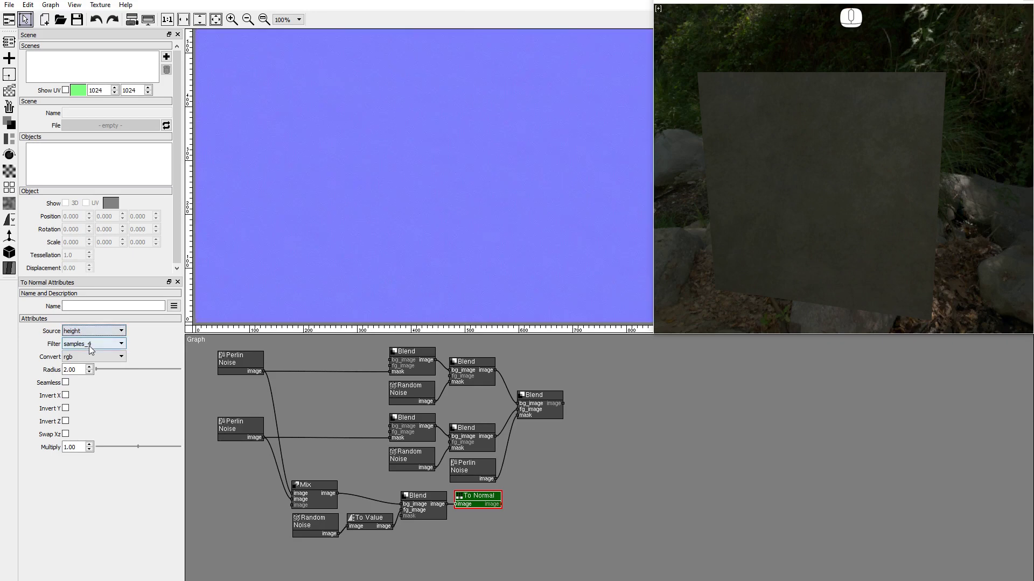
left_click(93, 350)
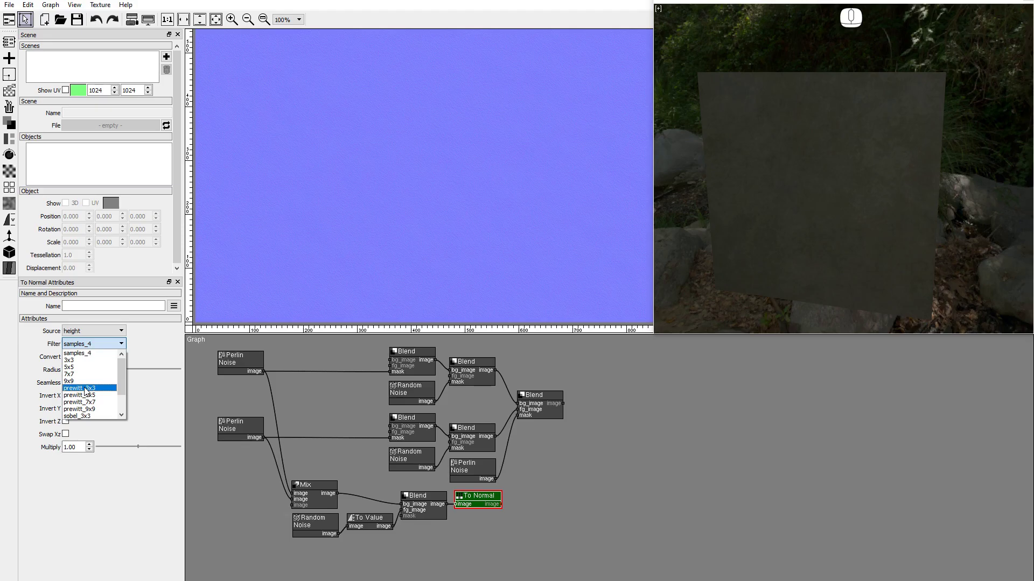
Use the prewitt_3x3 normal filter, then add a Material node feeding a Scene Material
left_click(88, 391)
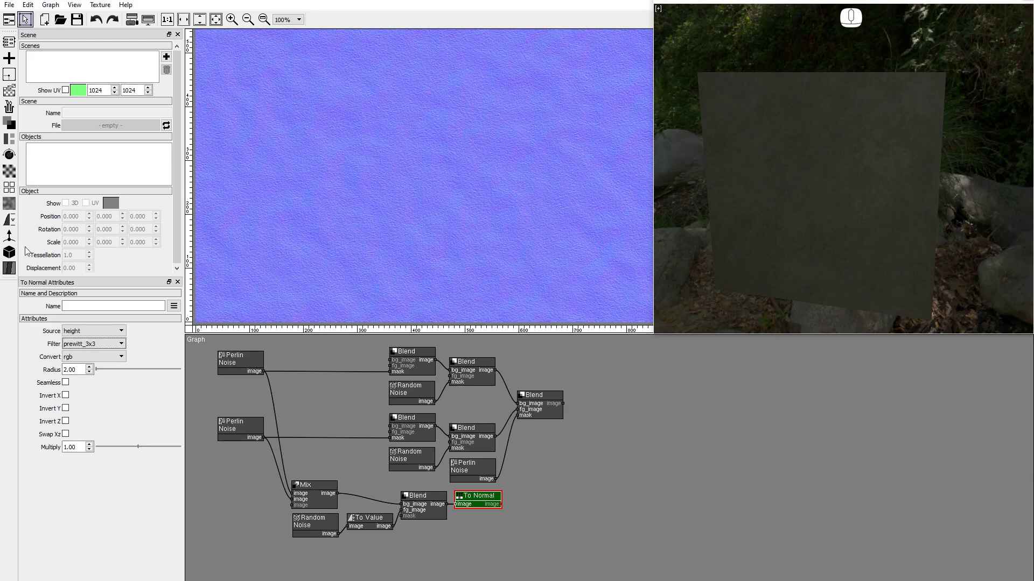
left_click(8, 271)
left_click_drag(51, 273, 578, 395)
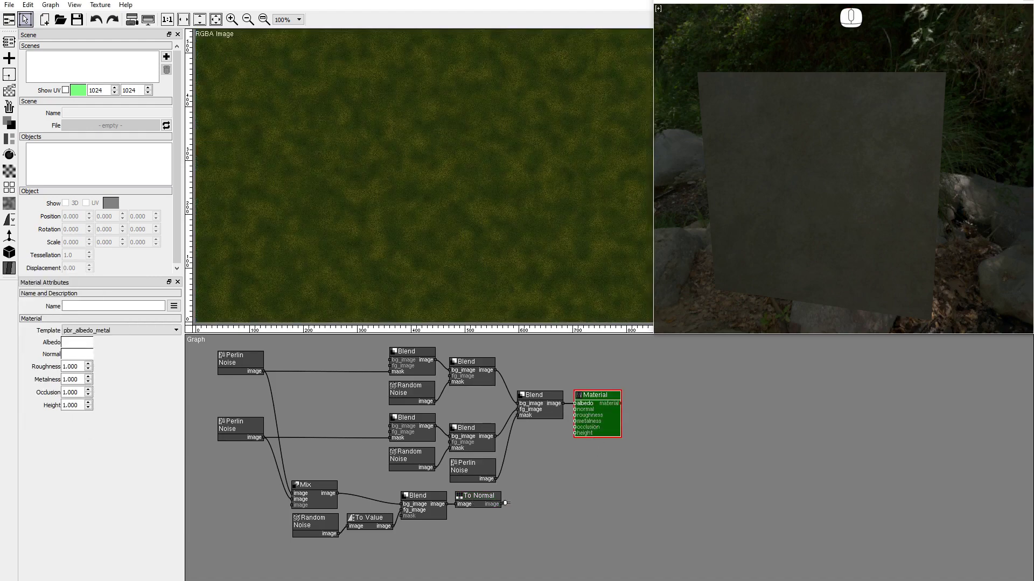
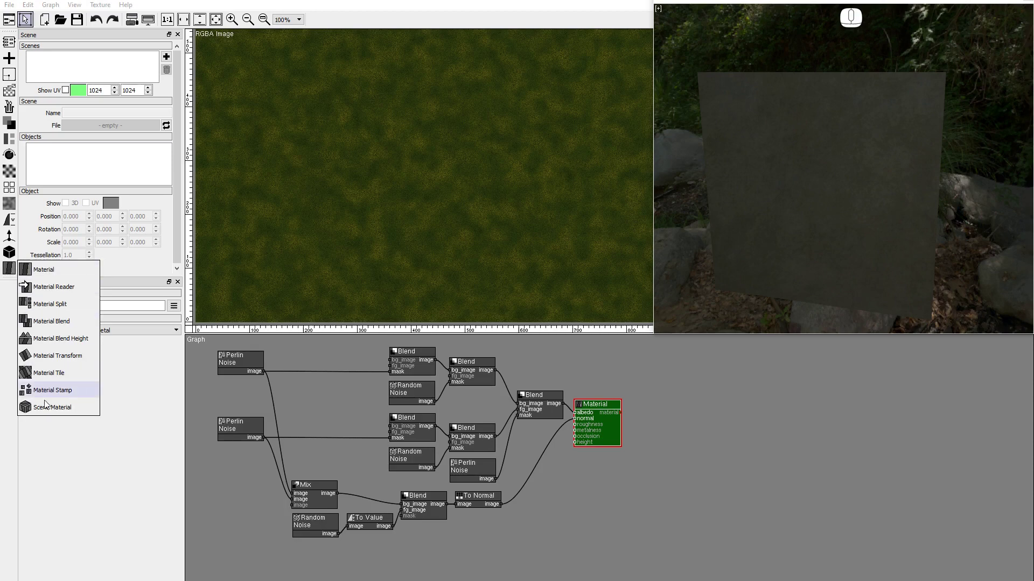
left_click(44, 409)
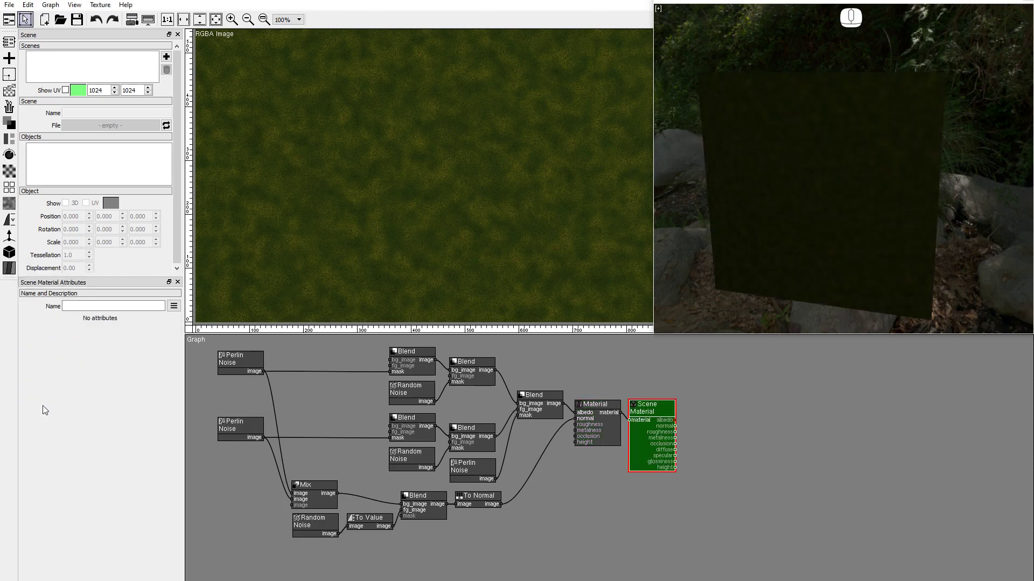
left_click_drag(822, 219, 799, 223)
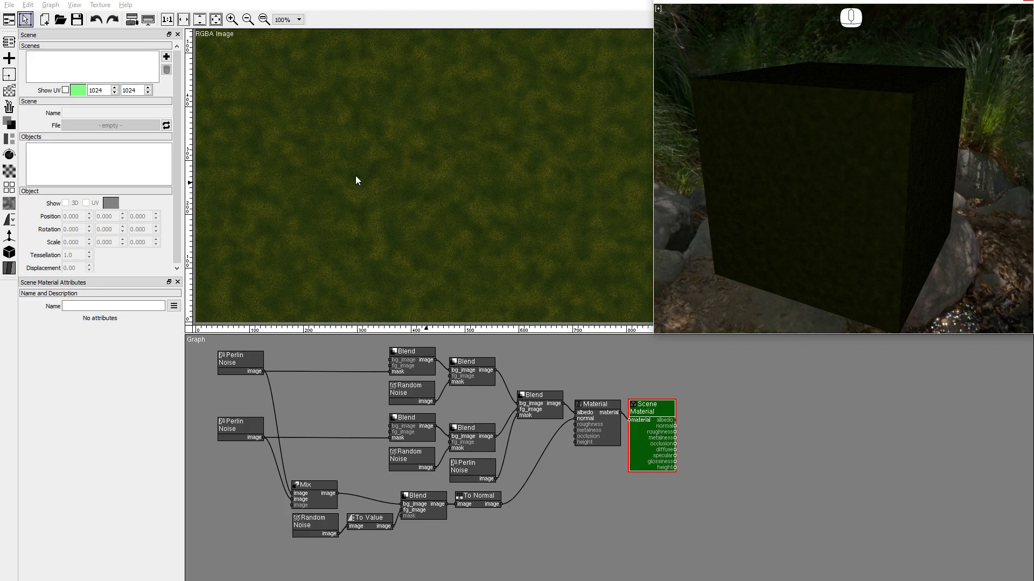
Load plane_10x10.obj into the Scene panel and view the moss material on the Plane10x10 object
left_click(168, 61)
left_click(109, 130)
left_click(171, 96)
left_click(171, 97)
left_click(58, 152)
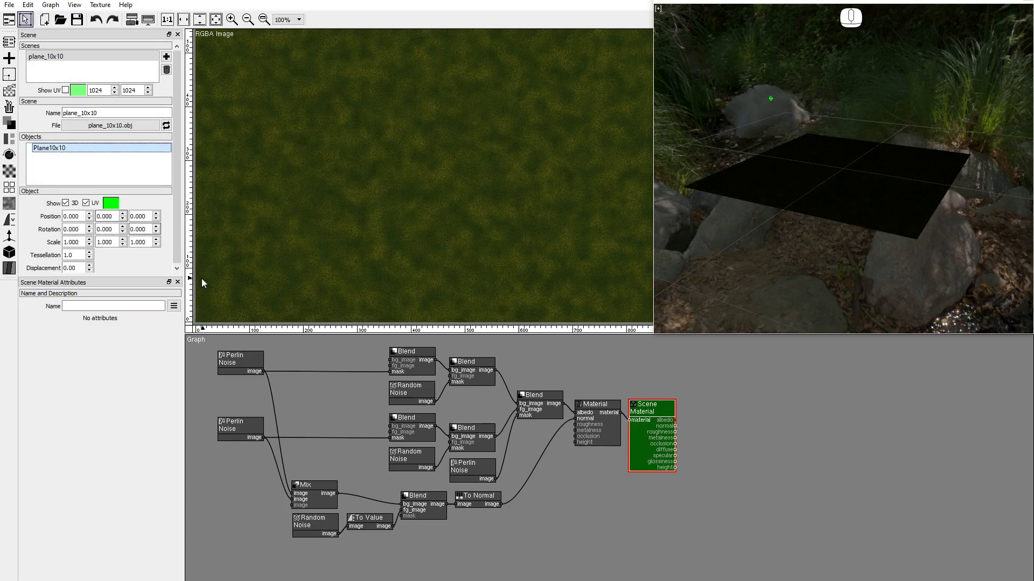
left_click_drag(773, 236, 786, 254)
left_click_drag(786, 254, 794, 270)
double_click(596, 432)
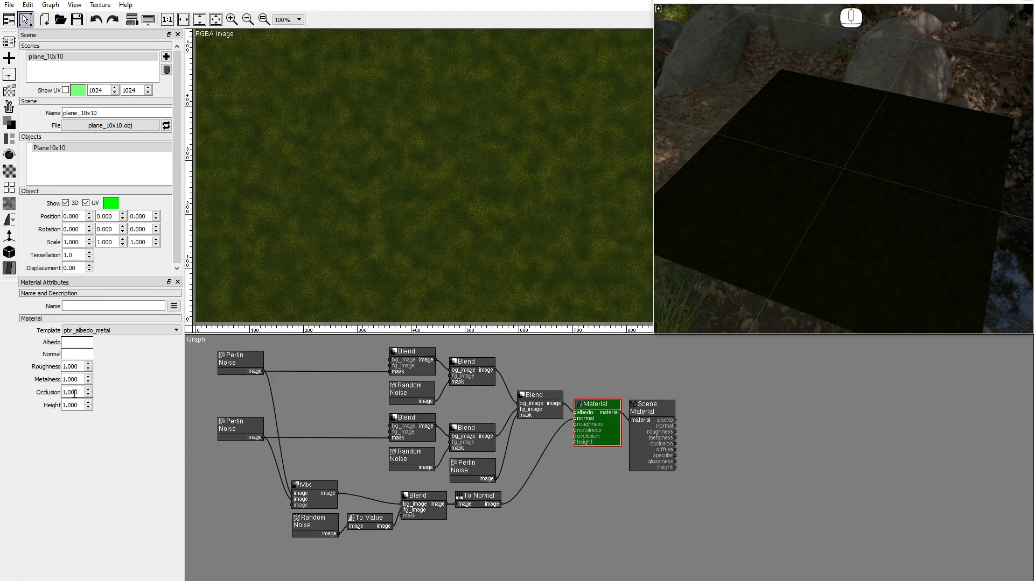
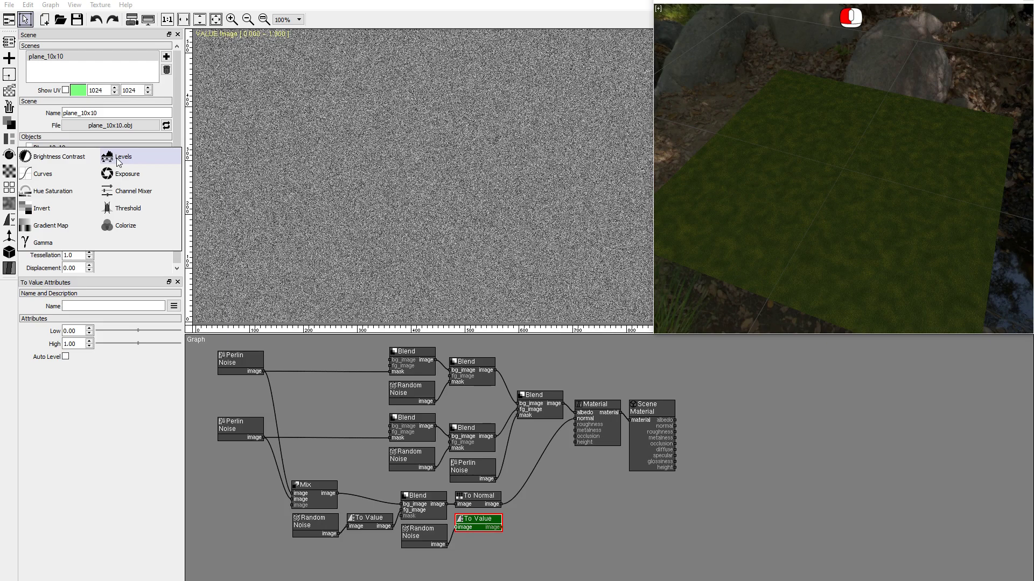
Raise the Levels output low to about 0.846 so the roughness map turns light and grainy
left_click_drag(40, 444, 157, 447)
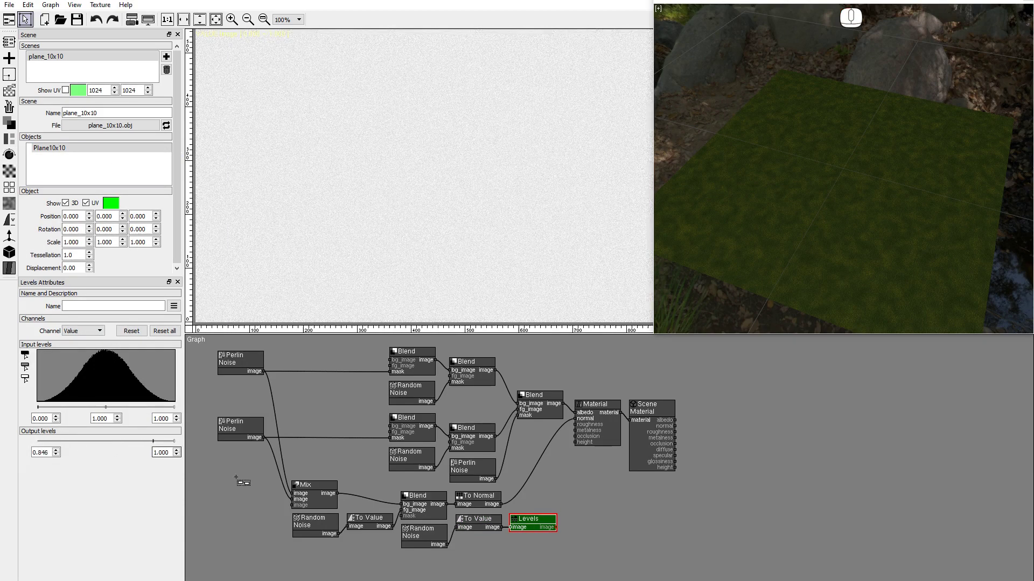
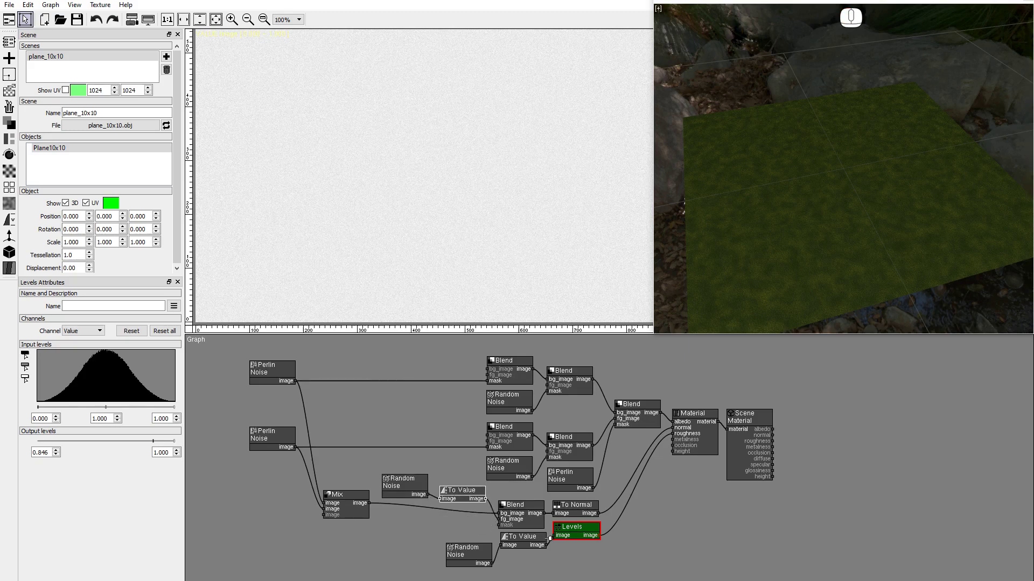
Tidy the noise nodes and orbit the preview along the plane displaced at tessellation 5, displacement 5
left_click_drag(584, 548, 576, 479)
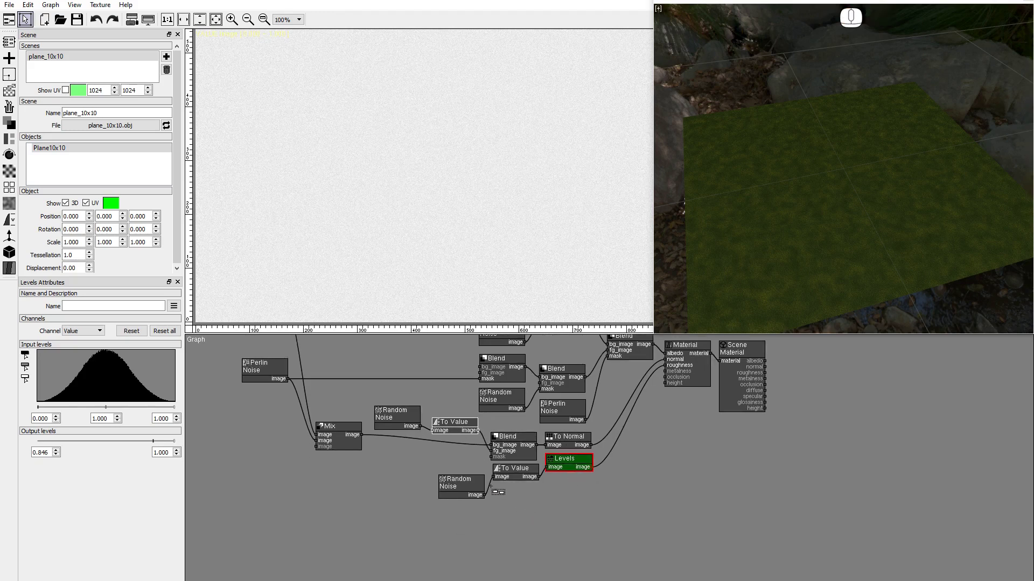
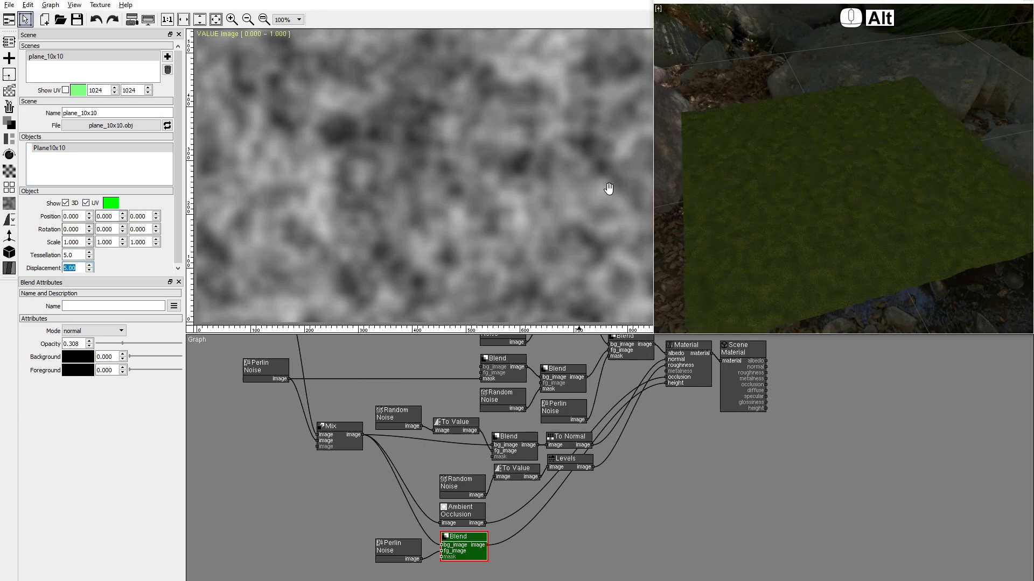
left_click_drag(852, 266, 738, 262)
left_click_drag(856, 259, 659, 259)
left_click_drag(812, 251, 813, 264)
left_click_drag(825, 268, 800, 269)
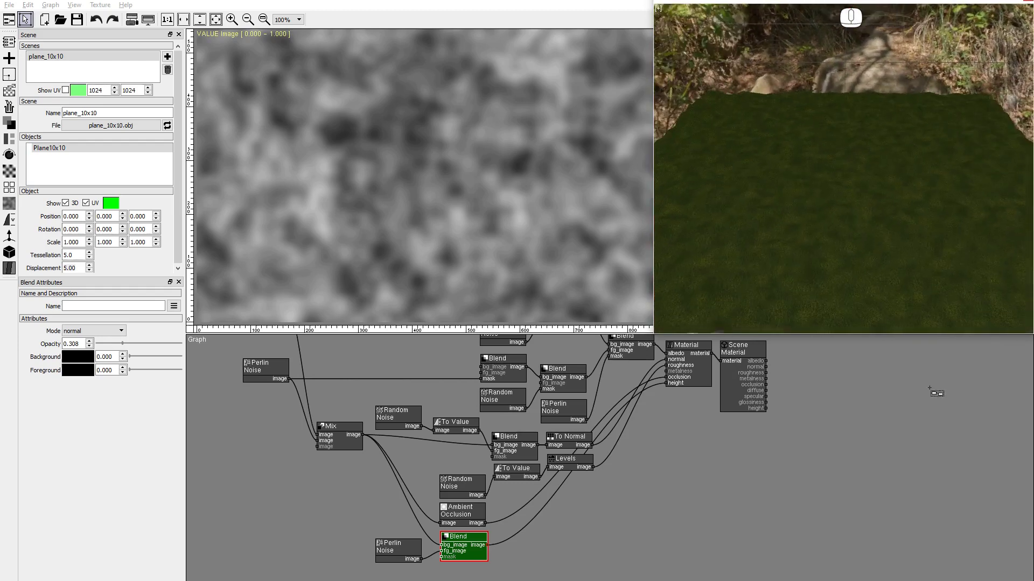
Add a Scene Material for the Ground_ClayDitchFloor Material Reader and inspect the clay surface up close
left_click_drag(690, 420, 671, 524)
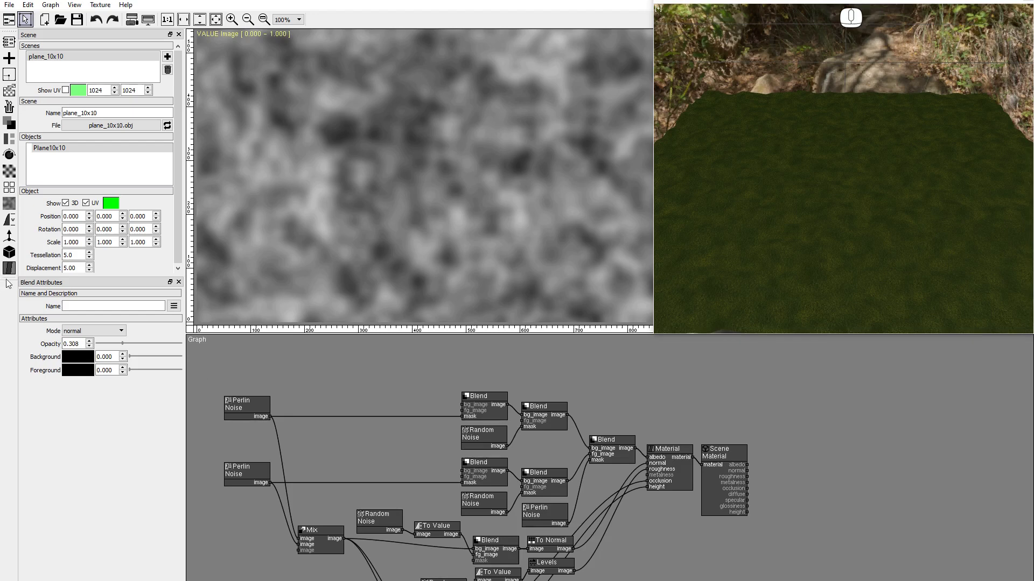
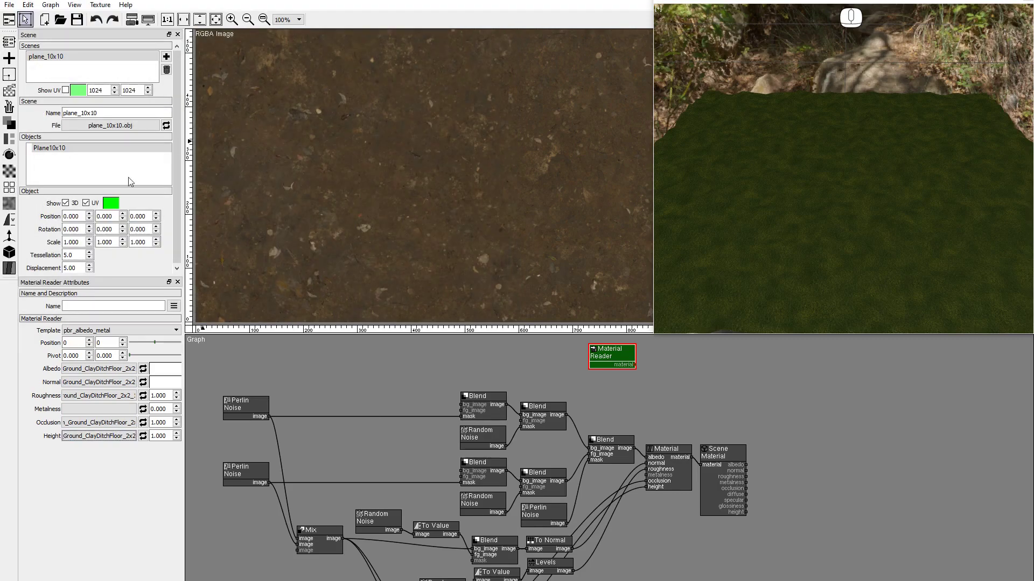
left_click(13, 273)
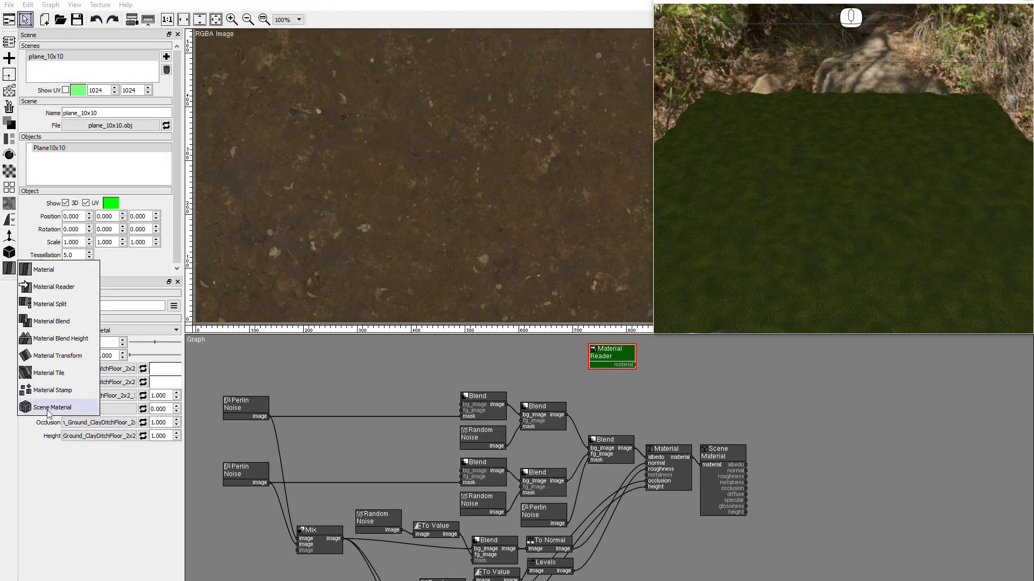
left_click(49, 414)
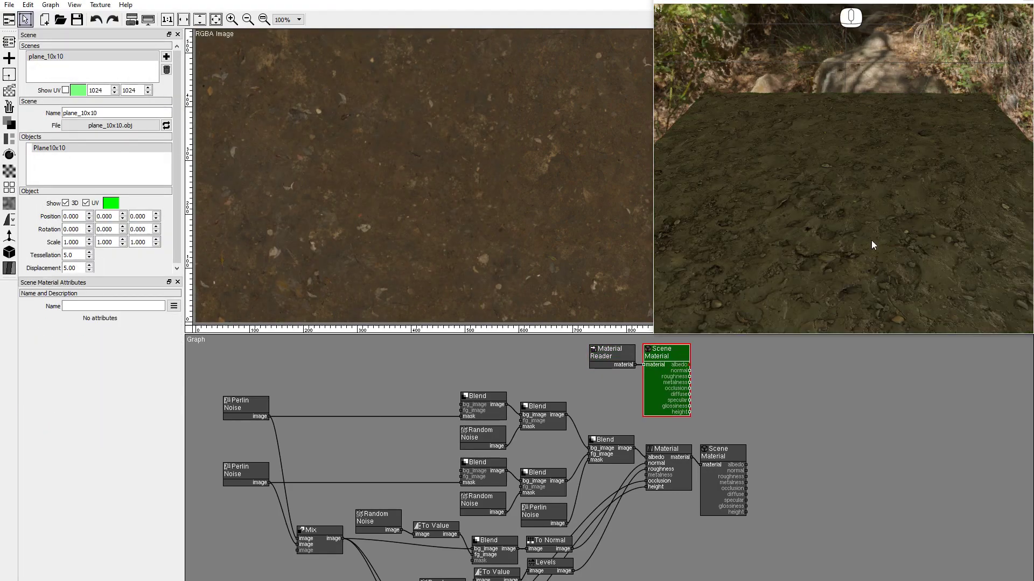
left_click_drag(965, 273, 774, 279)
left_click_drag(899, 276, 865, 276)
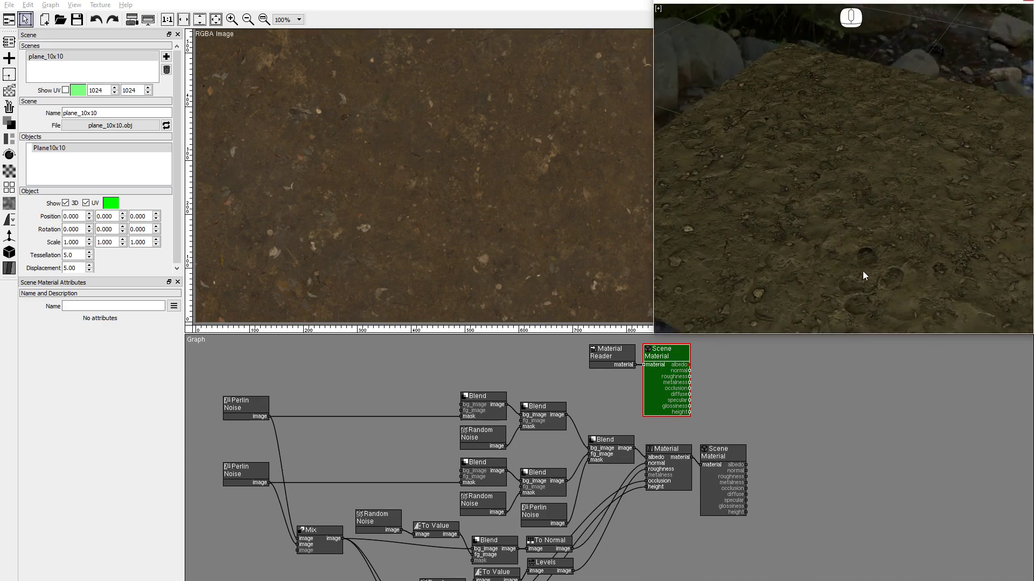
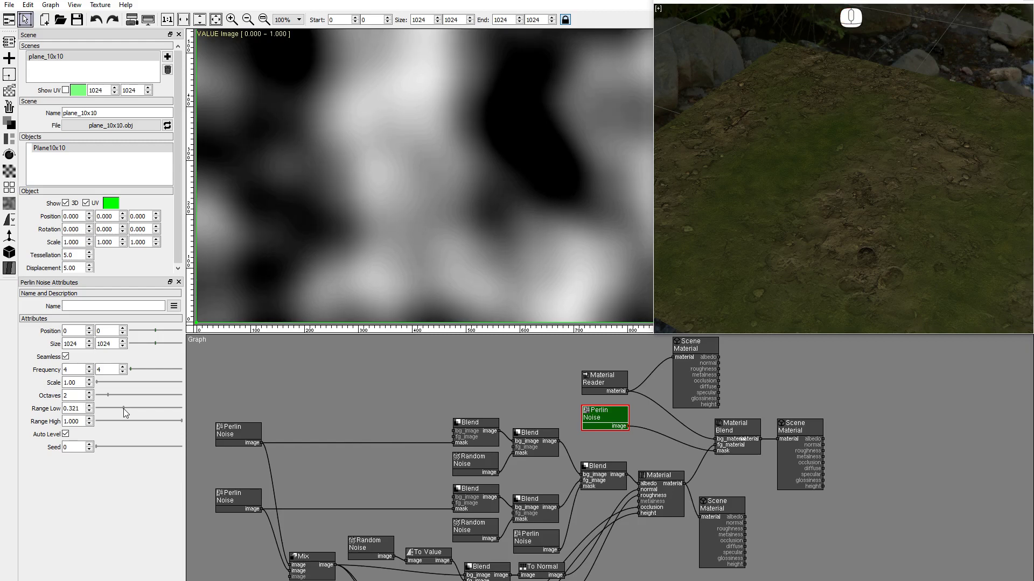
Set the mask noise range to 0.321–0.547 and orbit the preview over the resulting clay patches
left_click(150, 425)
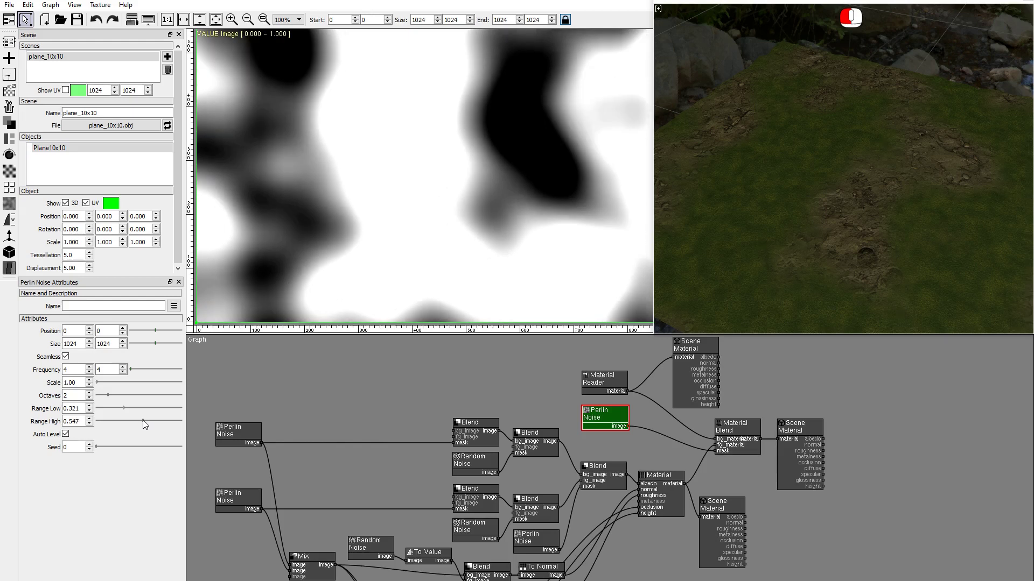
left_click_drag(729, 236, 882, 237)
left_click_drag(848, 271, 904, 266)
left_click_drag(775, 269, 680, 275)
left_click_drag(815, 270, 738, 269)
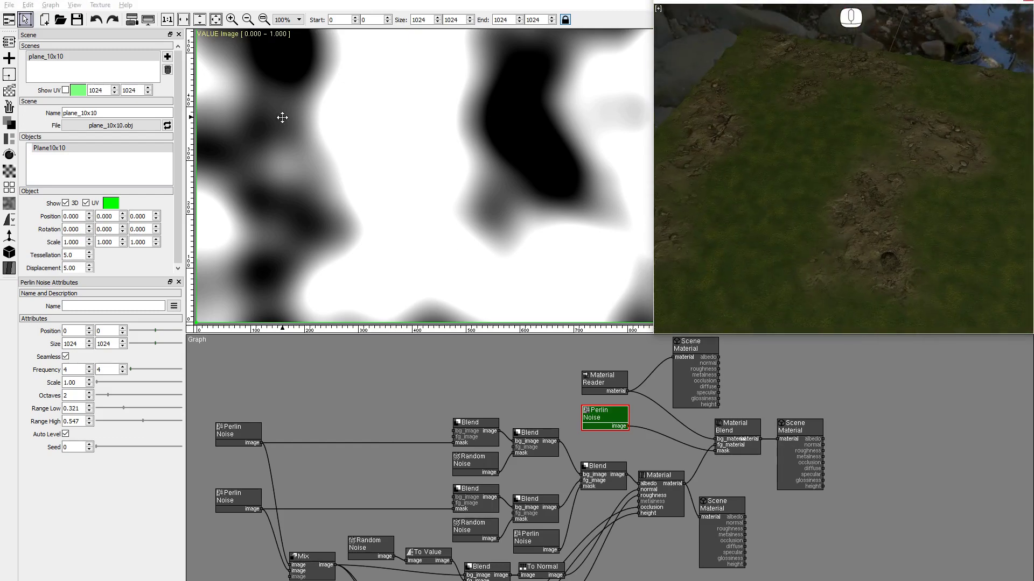
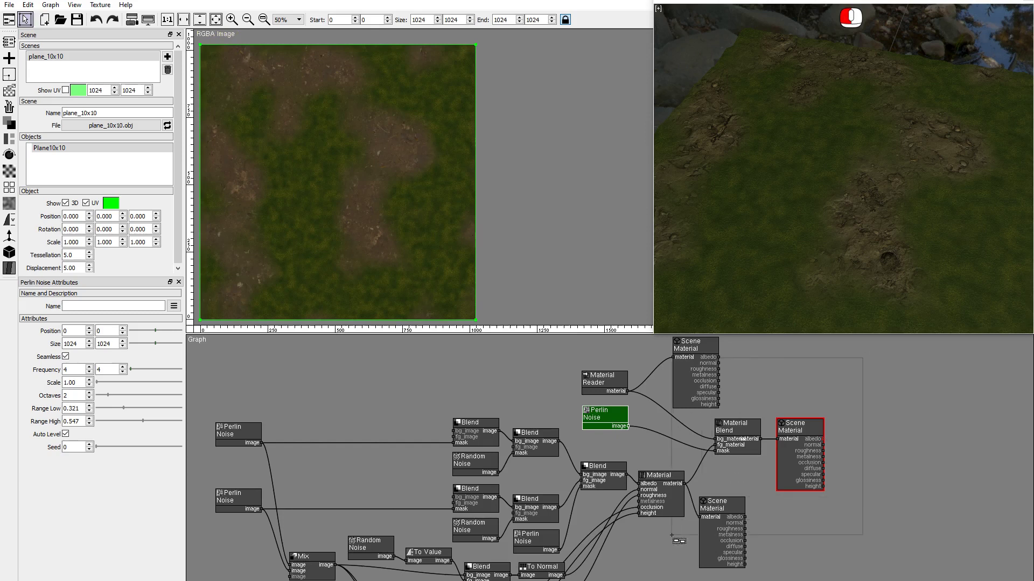
Drag the Material, Material Blend and Scene Material nodes rightward to free graph space
left_click_drag(656, 489, 777, 492)
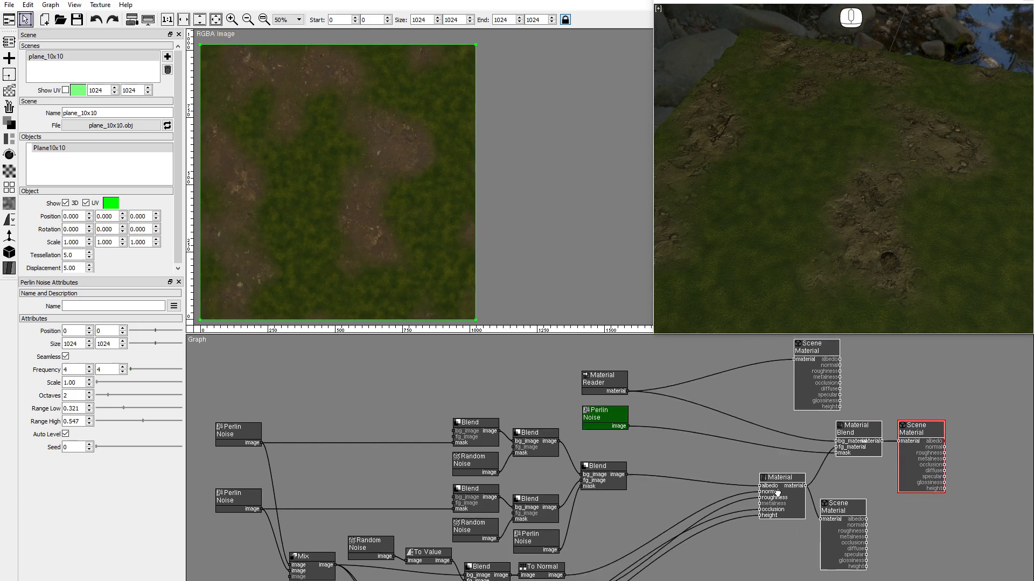